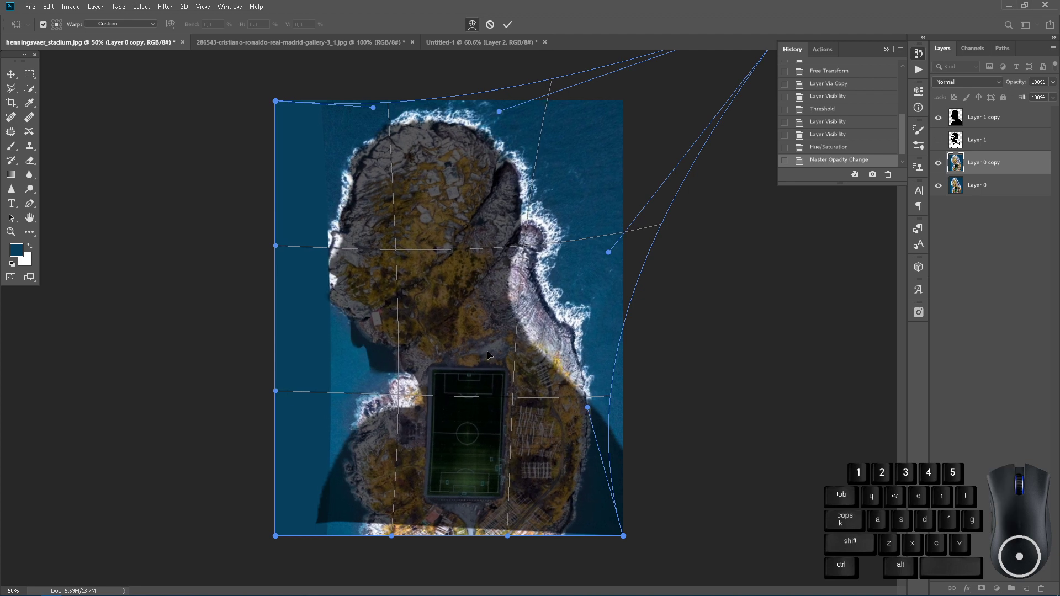
Step: Commit the island warp, toggle the silhouette layer's visibility and reselect the warped island layer
left_click(514, 23)
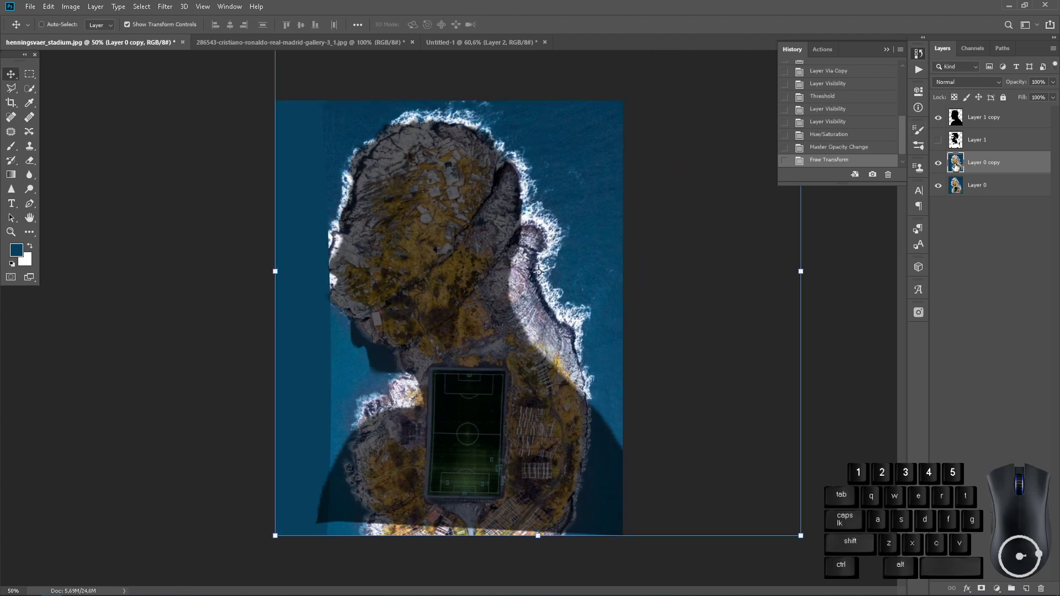
left_click(942, 123)
left_click(945, 125)
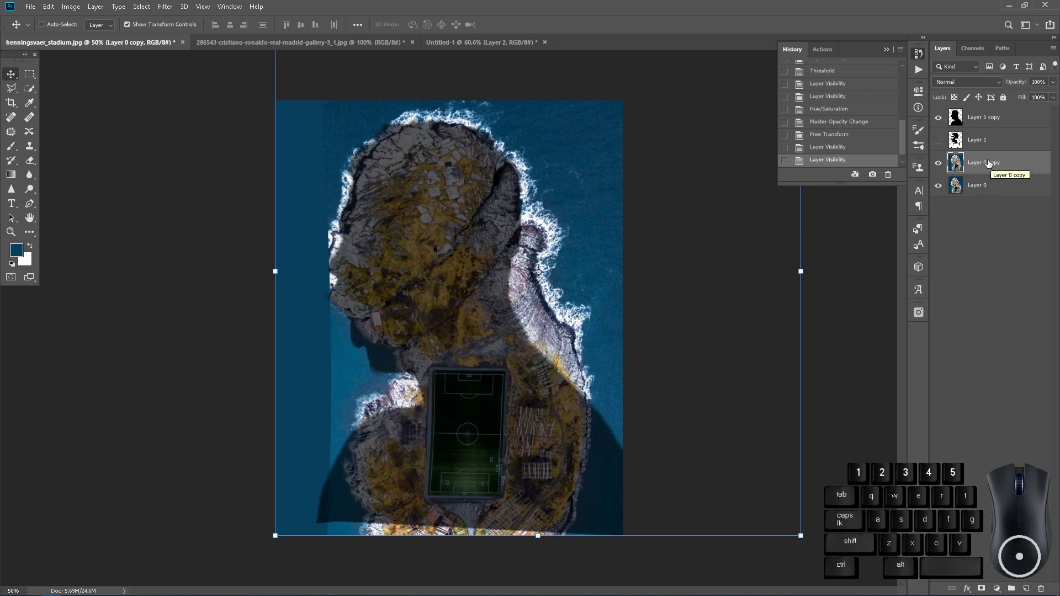
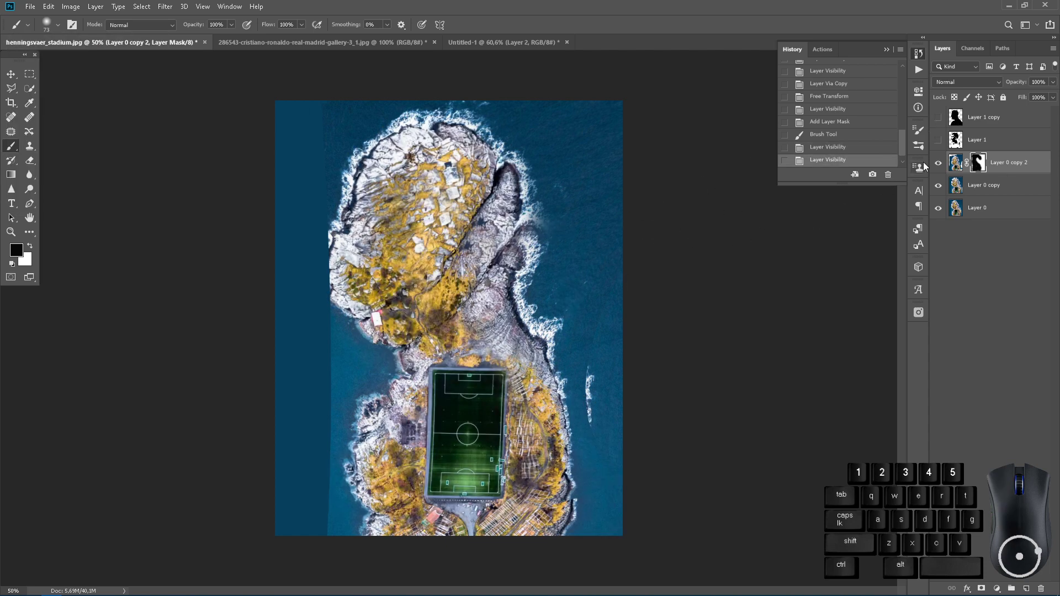
Step: Show the silhouette, duplicate the island layer and move the copy above the masked one
left_click(947, 164)
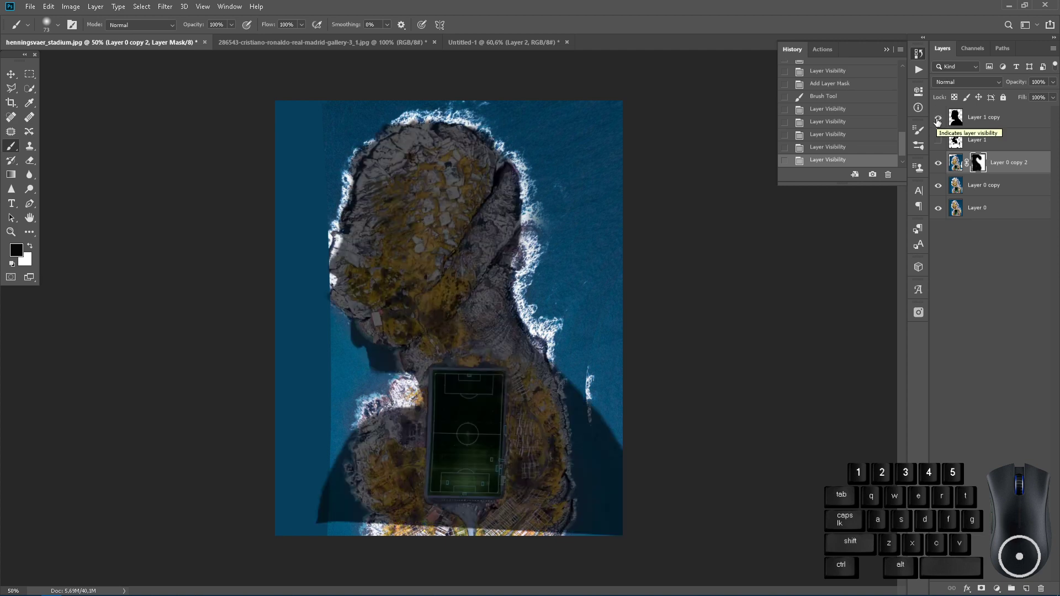
left_click(987, 193)
left_click_drag(986, 193, 998, 161)
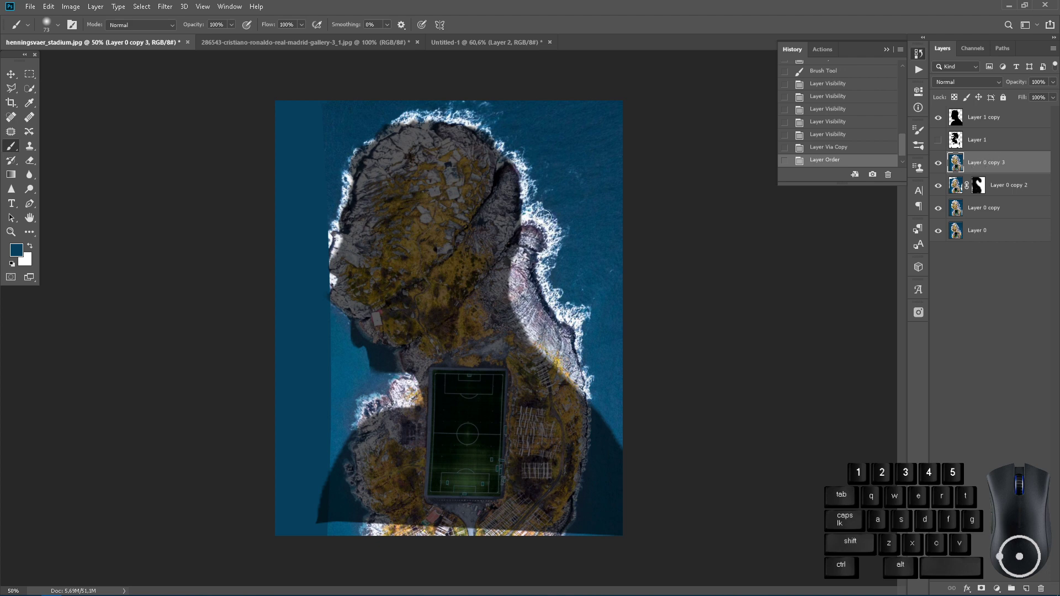
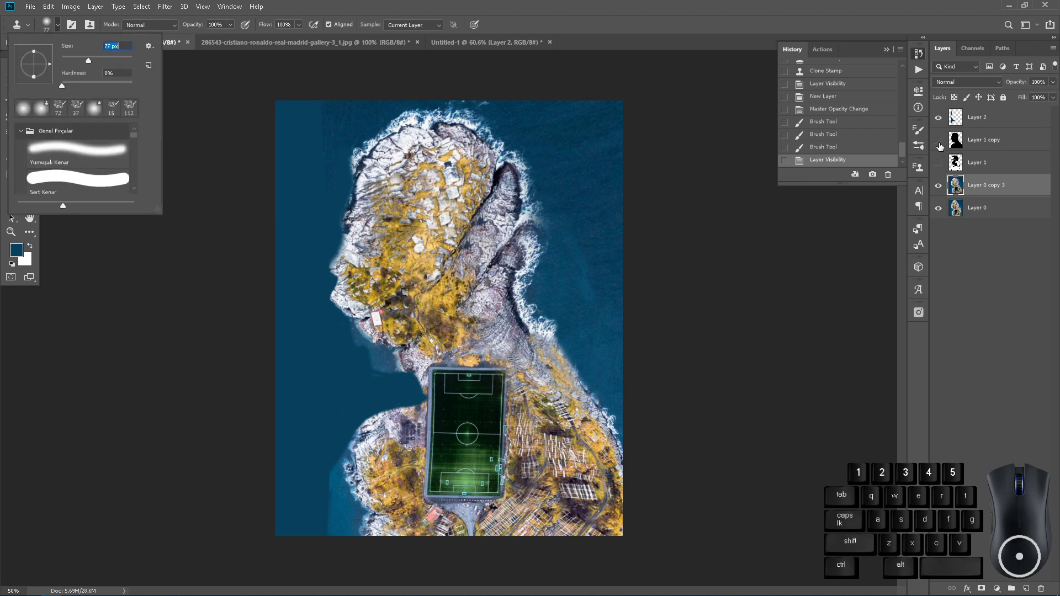
Step: Show the high-contrast face layer and select the island copy for merging
left_click(945, 162)
left_click(949, 144)
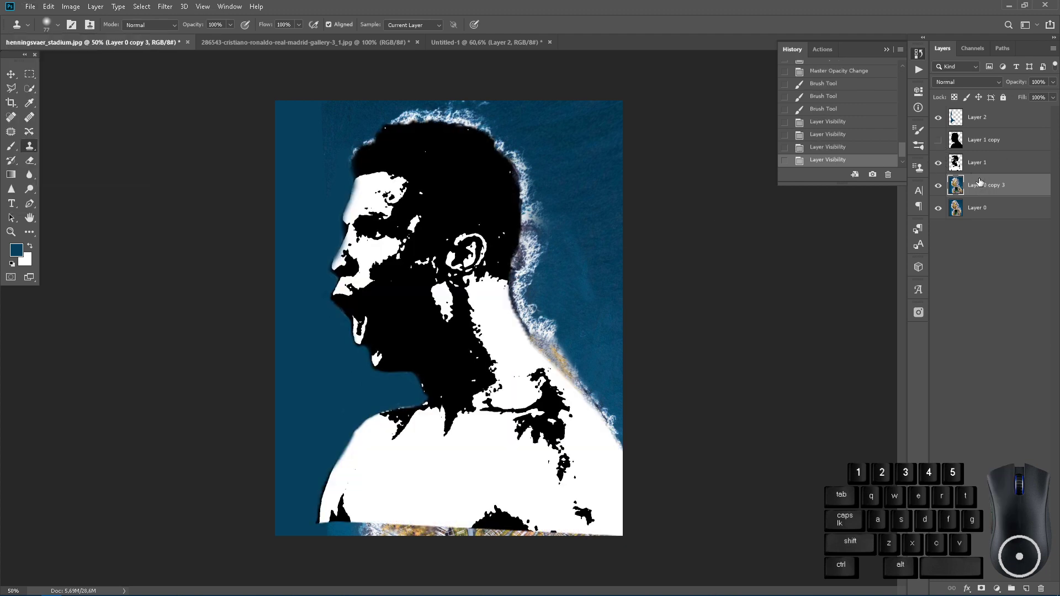
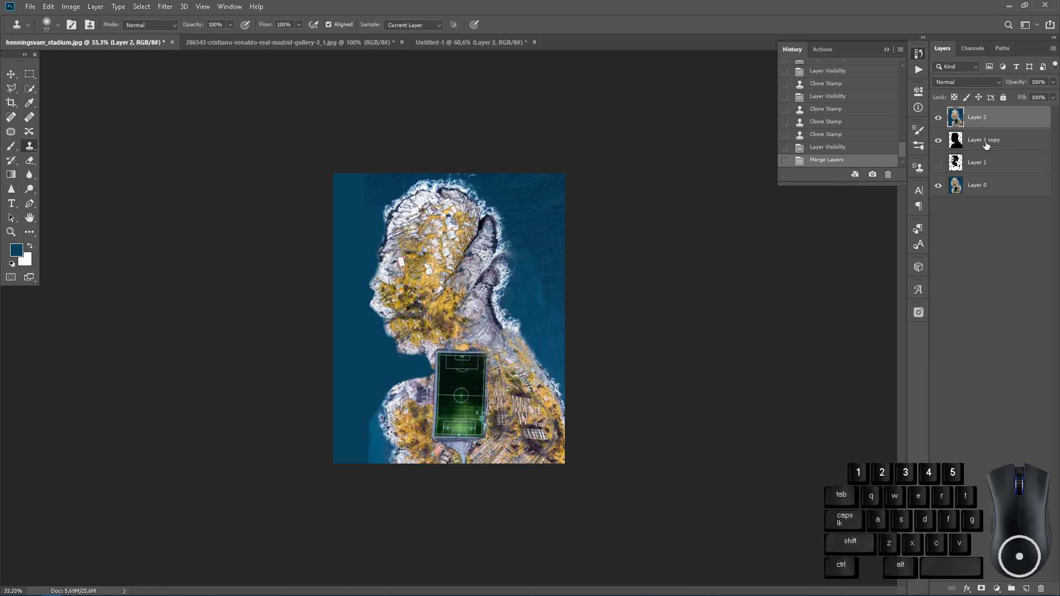
Step: Select the silhouette layer and lower its opacity to about 61%
left_click(987, 148)
left_click(1020, 81)
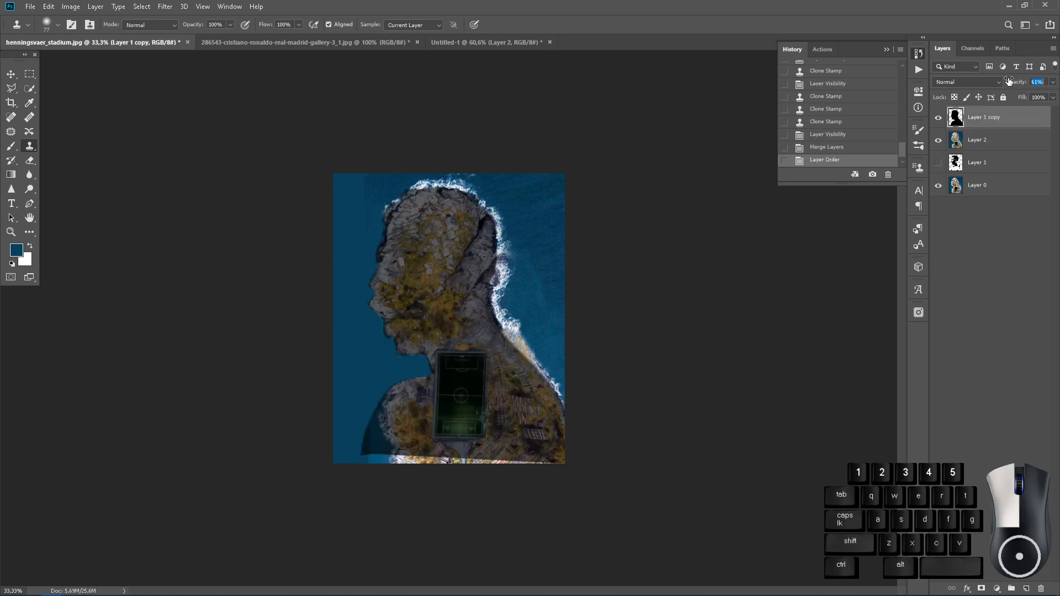
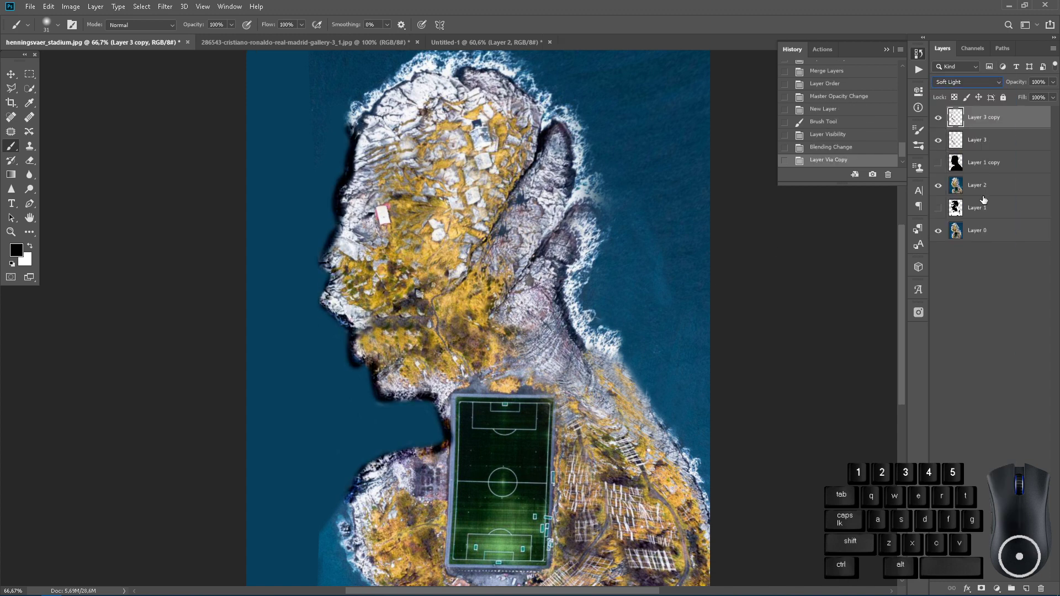
Step: Choose a blending mode for the outline layer and switch to the Move tool to adjust layer content
left_click(1001, 86)
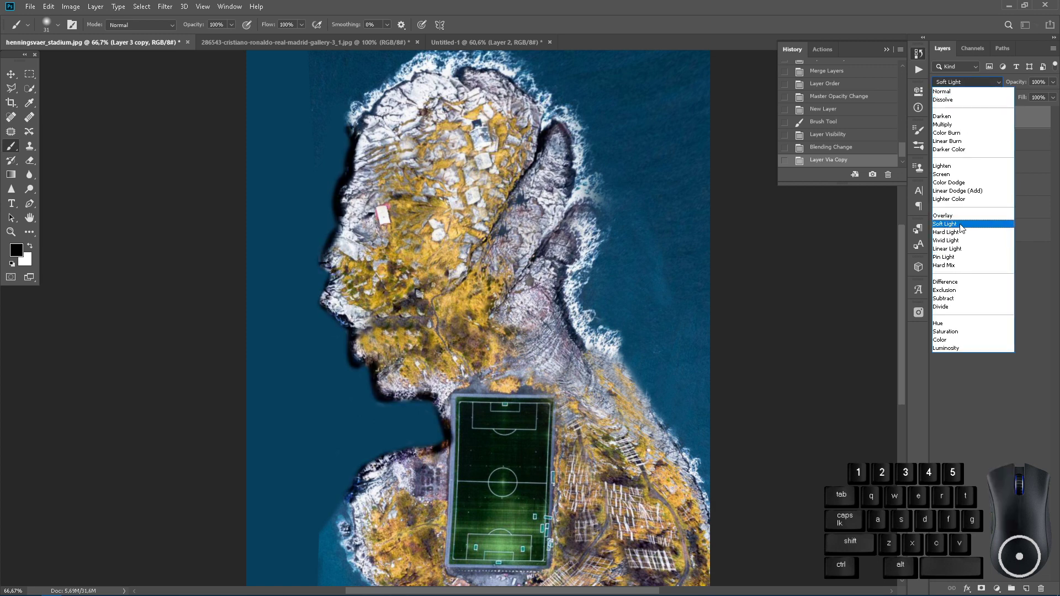
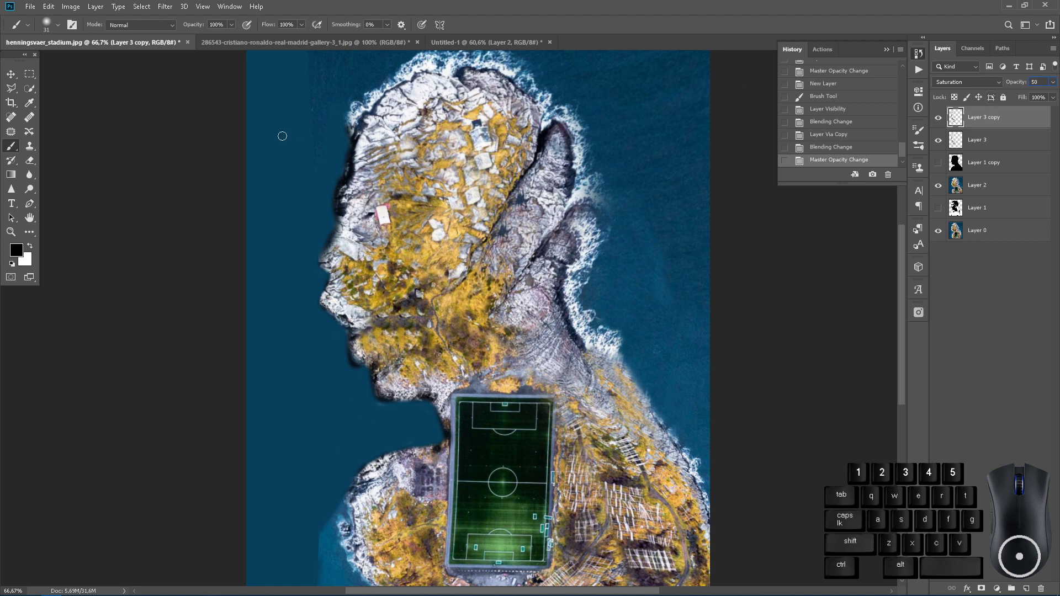
left_click(16, 77)
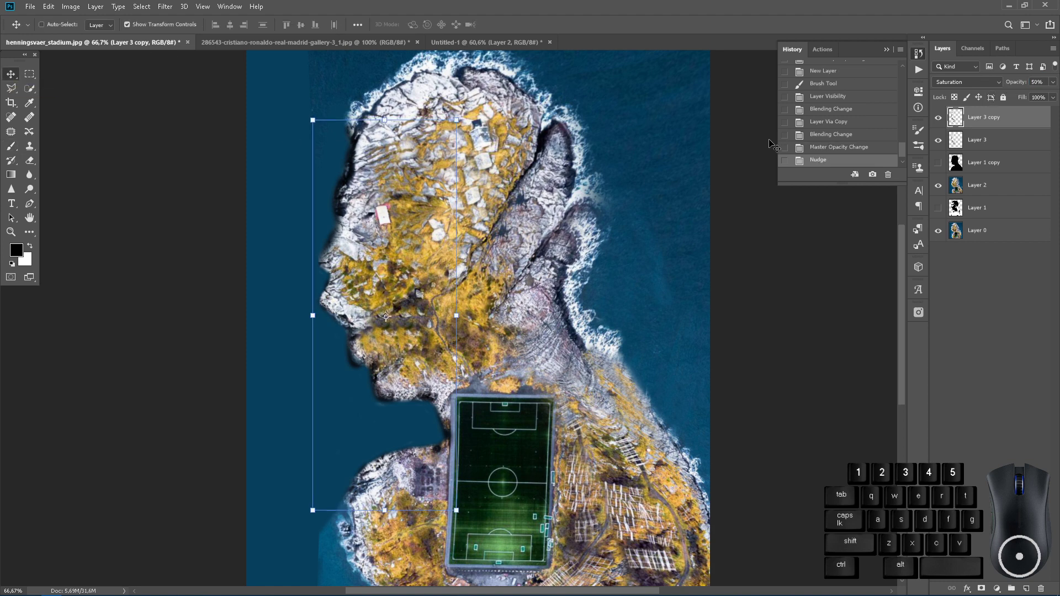
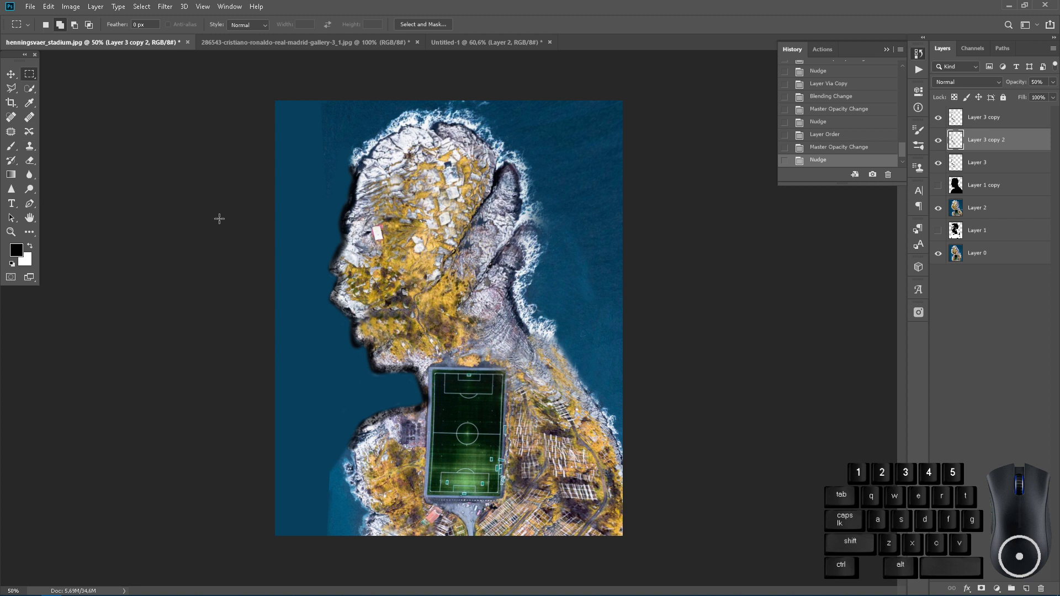
left_click(1007, 122)
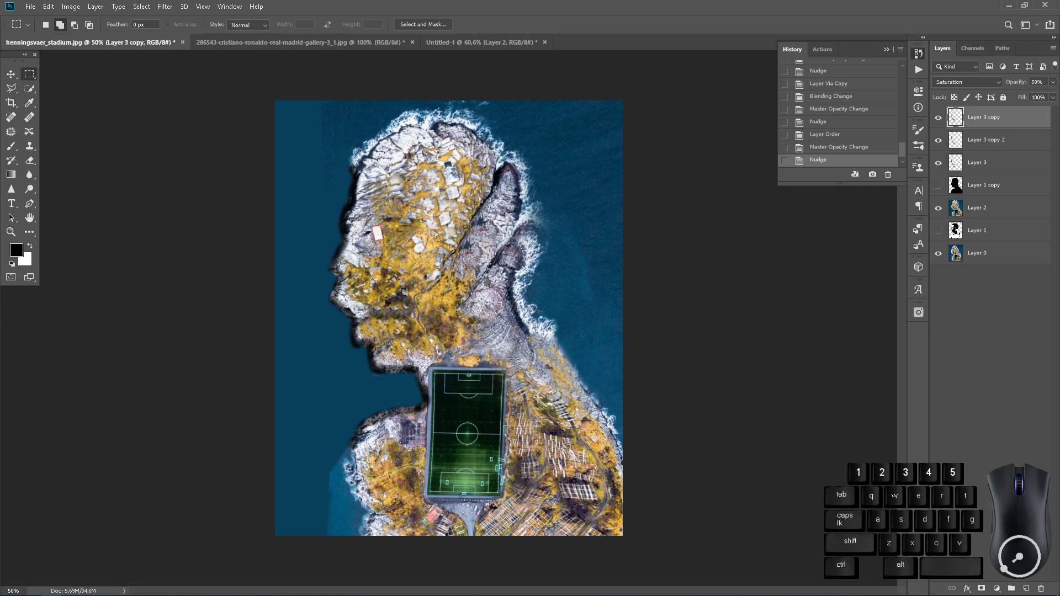
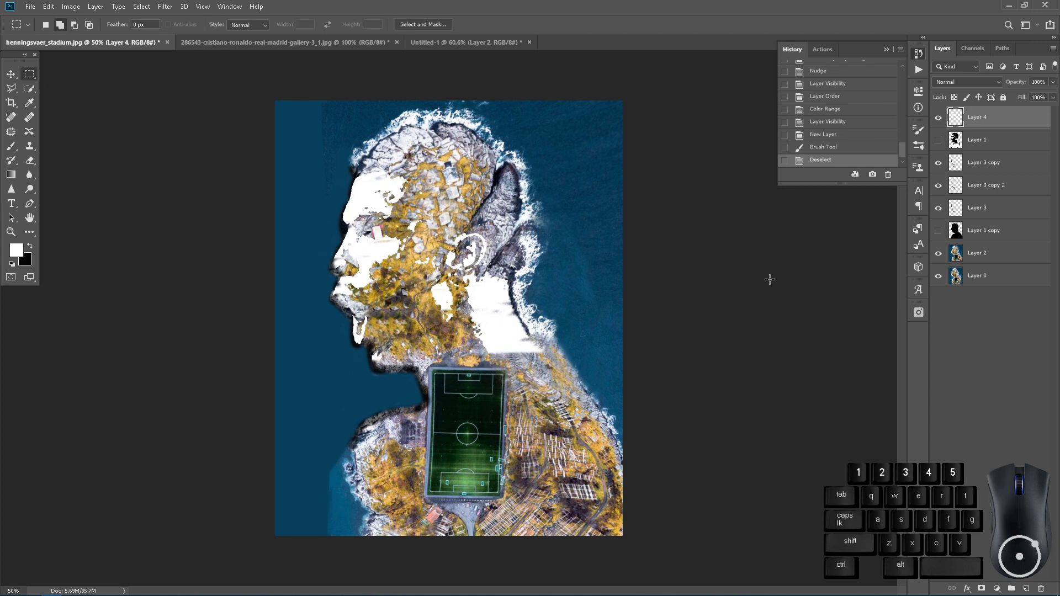
Step: Set the white highlight layer to Soft Light at about 90% opacity
left_click(966, 229)
left_click(1008, 85)
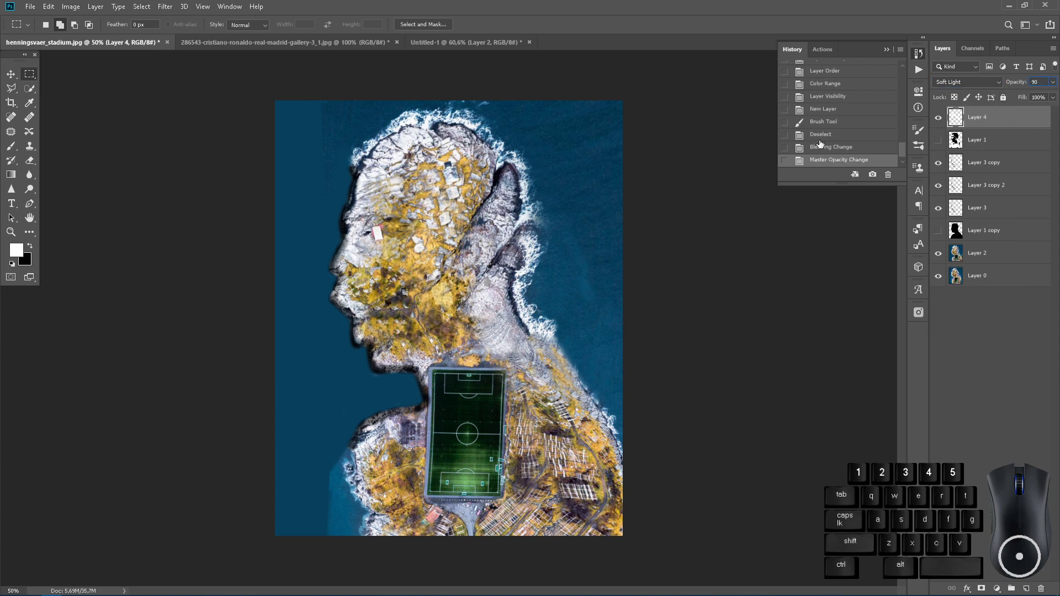
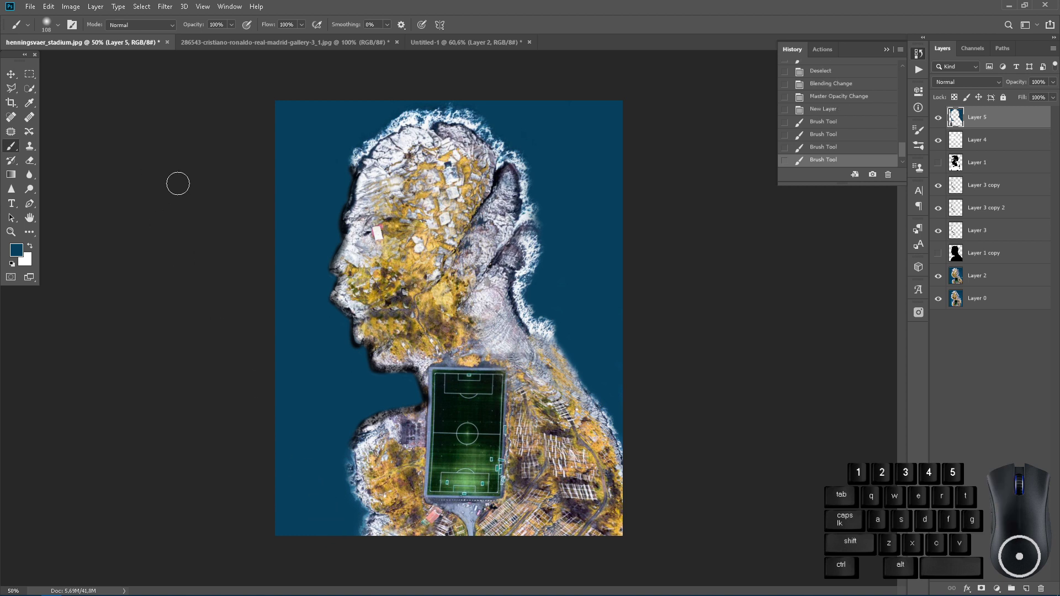
Step: Select layers in the Layers panel to prepare the light-blue glow layer
left_click(981, 237)
left_click(987, 215)
left_click(998, 125)
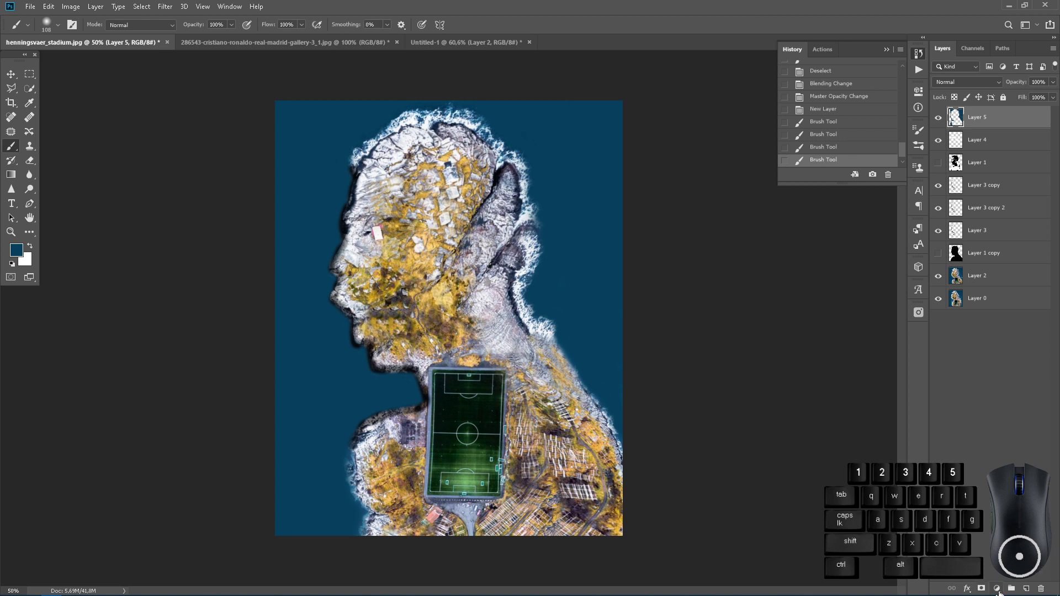
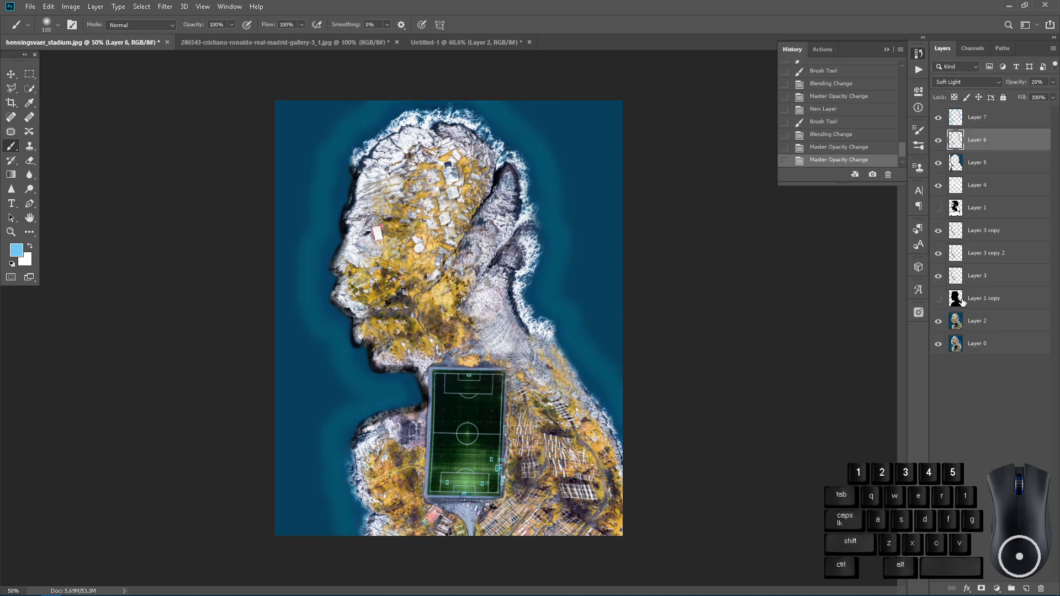
left_click(971, 434)
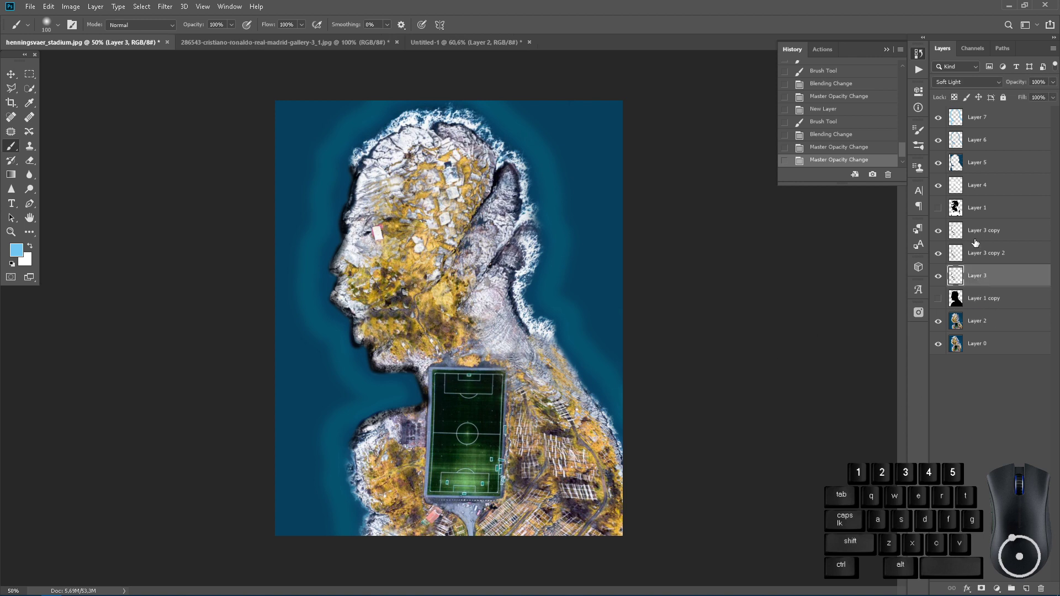
left_click(990, 319)
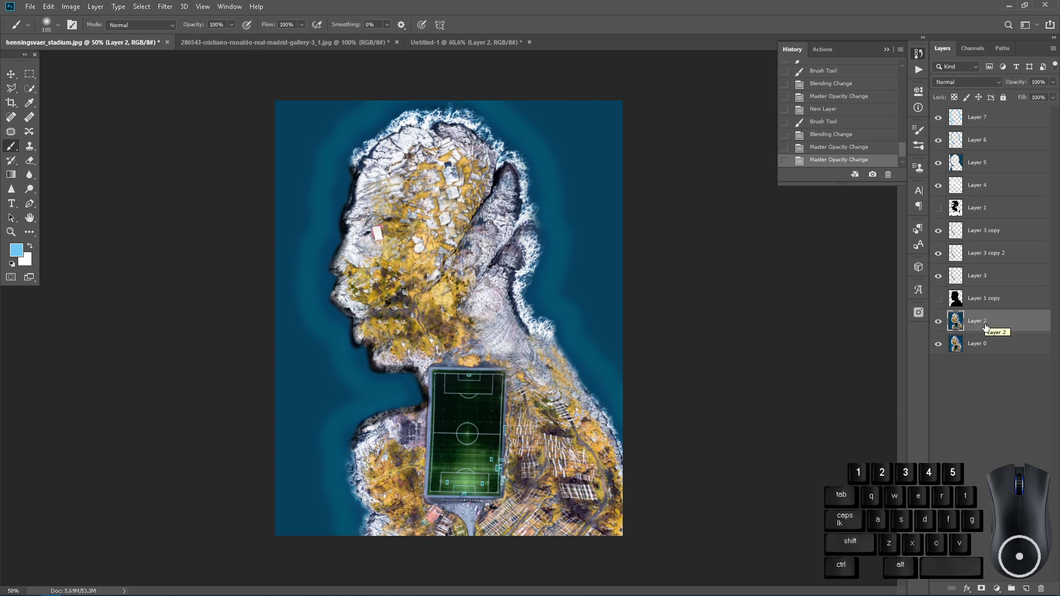
left_click(998, 343)
double_click(942, 319)
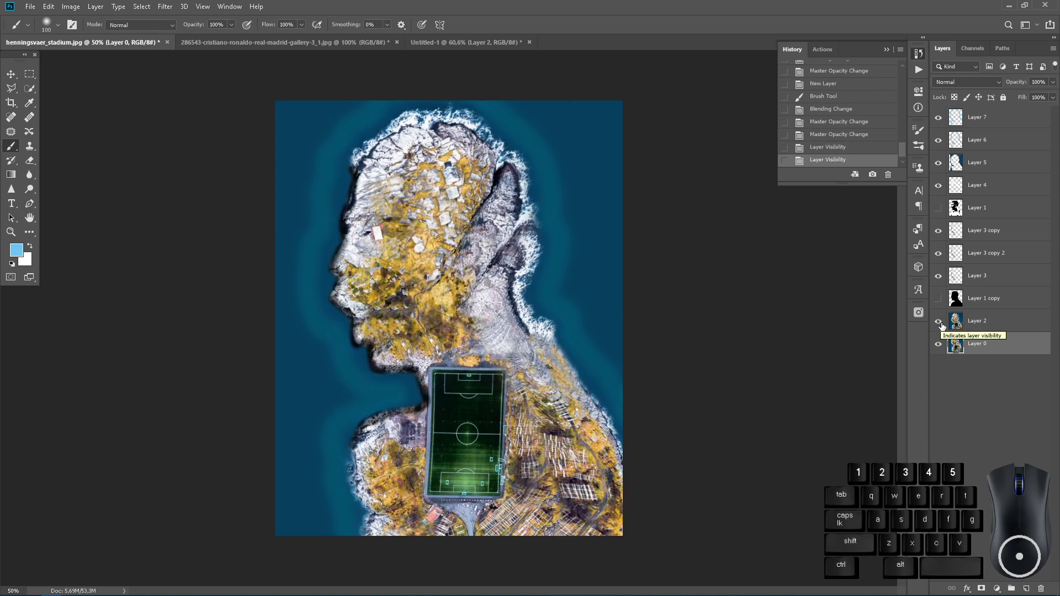
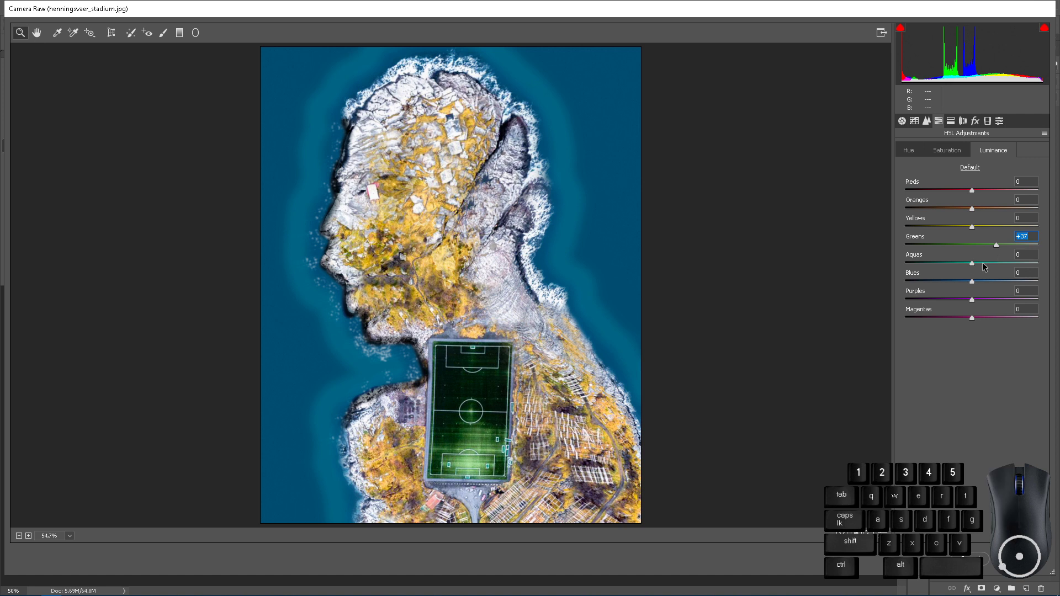
Step: Set Luminance Aquas +30 and Blues +19, Saturation Yellows +21, and Hue Yellows -25
left_click_drag(984, 265, 979, 283)
left_click(981, 284)
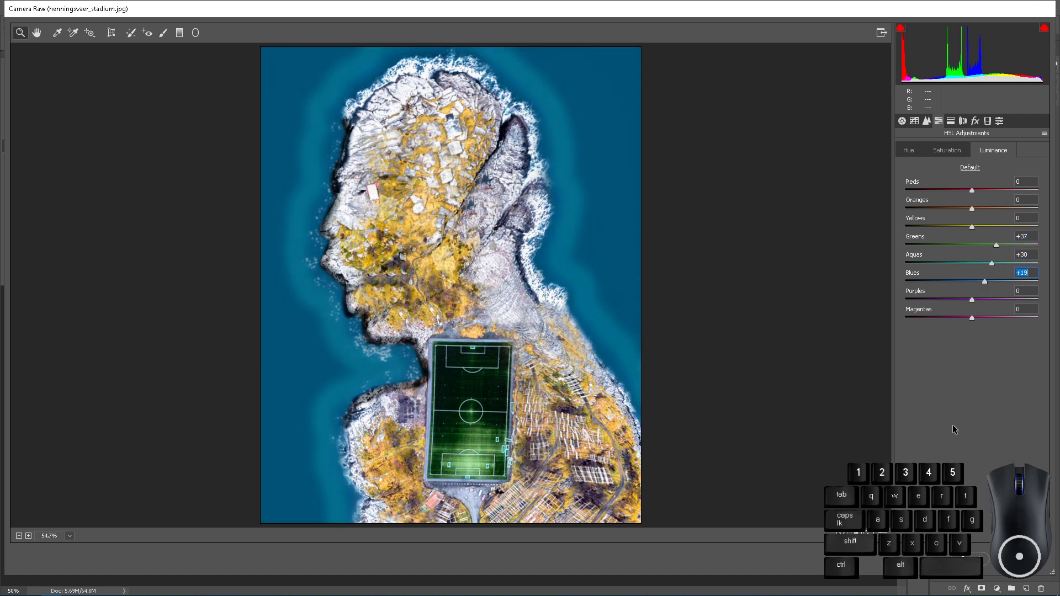
left_click(978, 247)
left_click(979, 230)
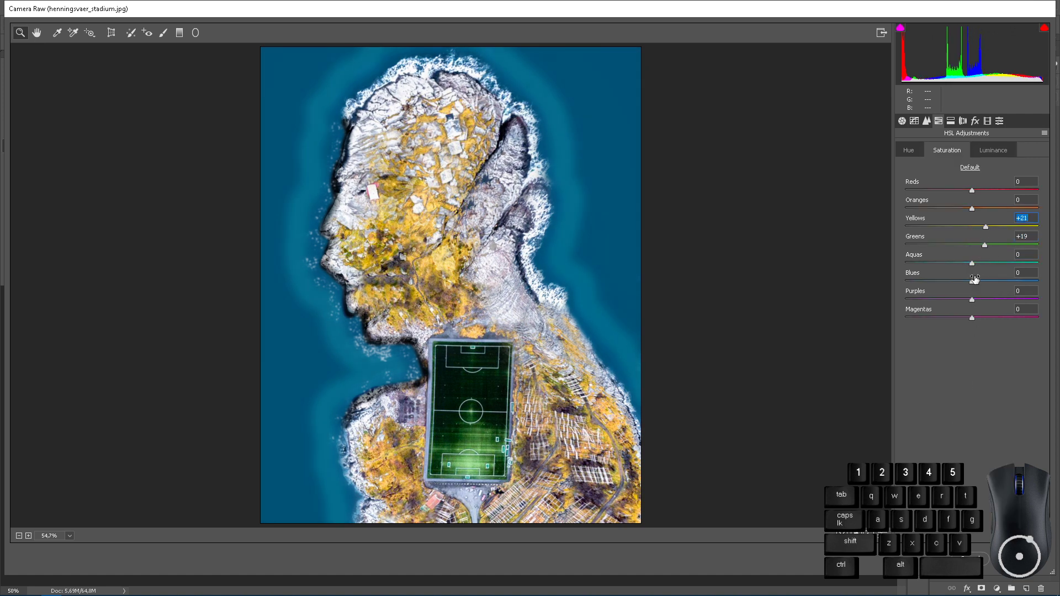
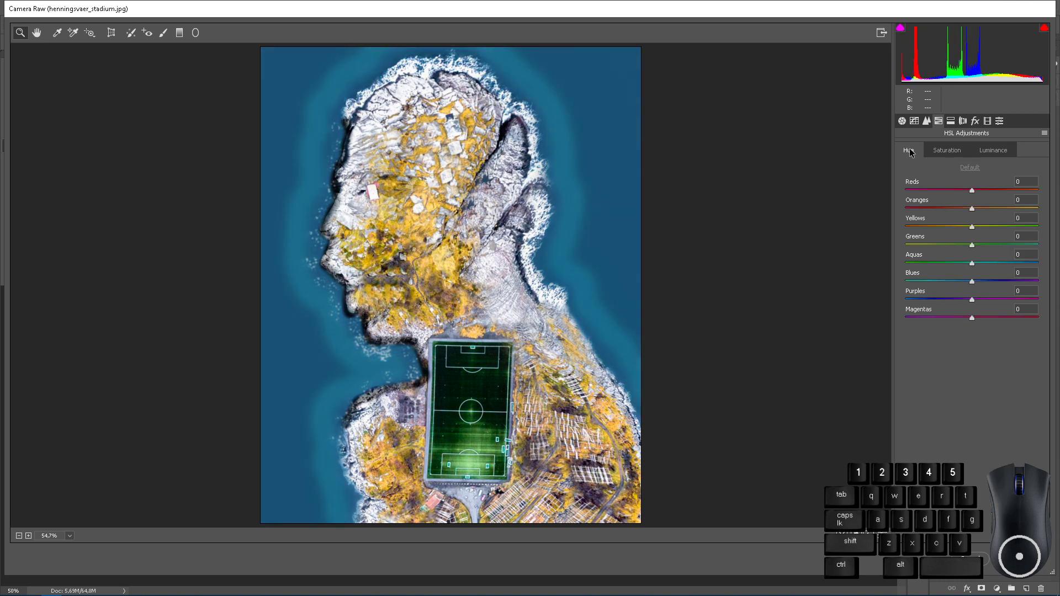
left_click_drag(973, 227, 956, 229)
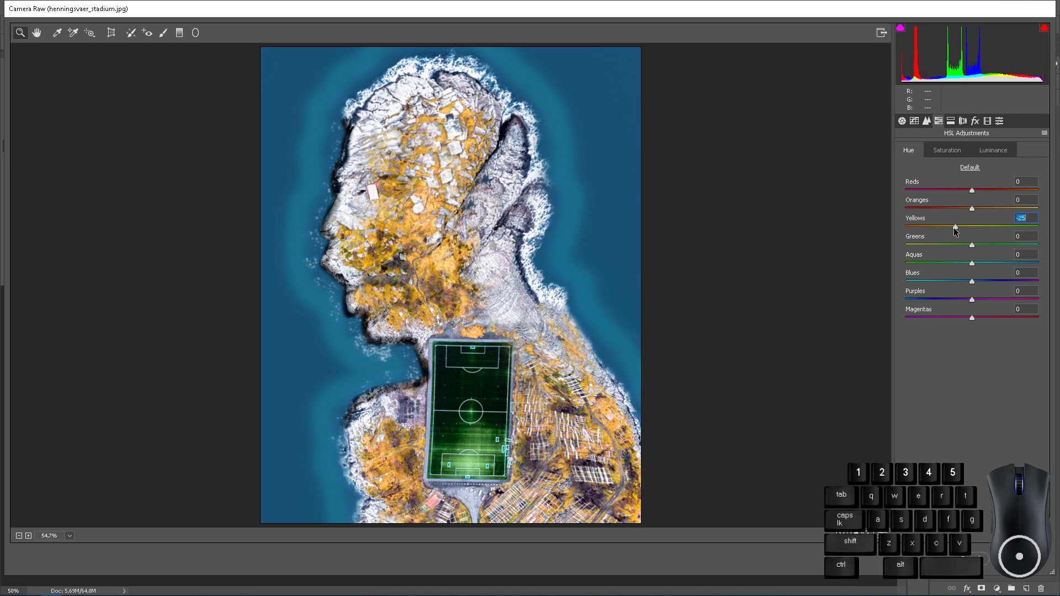